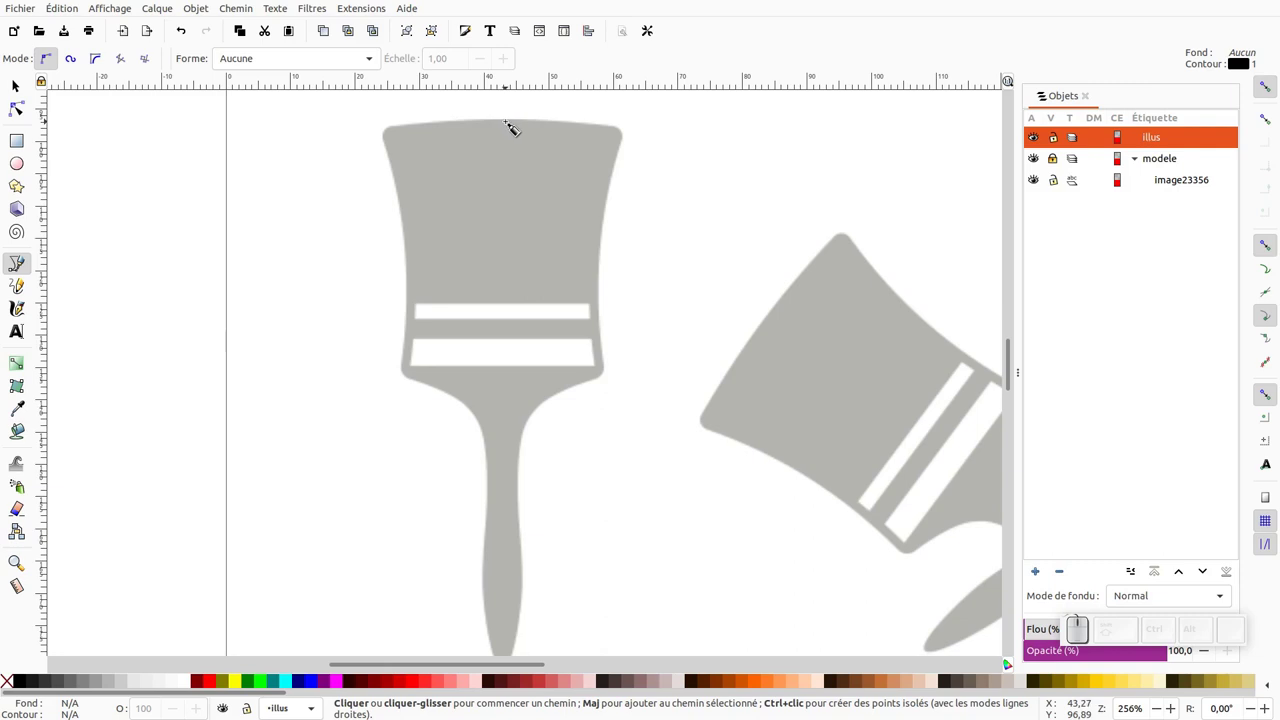
- Trace Bezier points from the brush head's top edge down its left side into the handle
{"action": "left_click", "coordinate": [516, 117]}
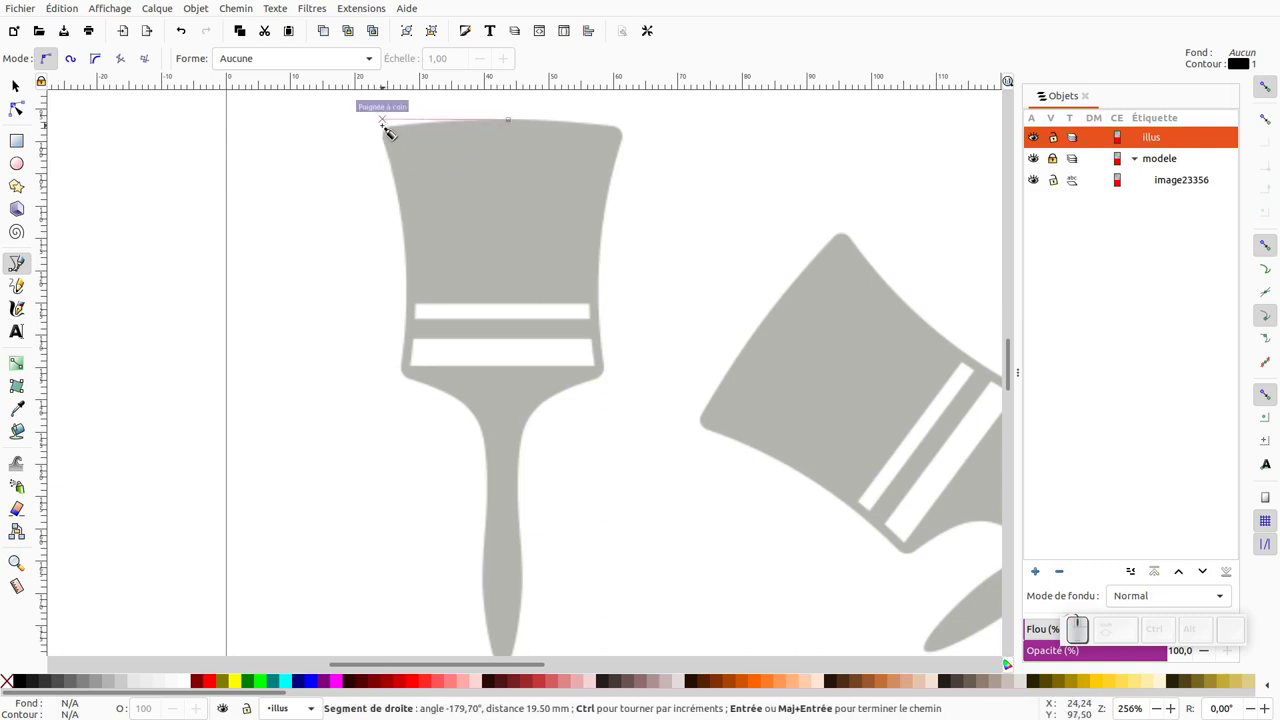
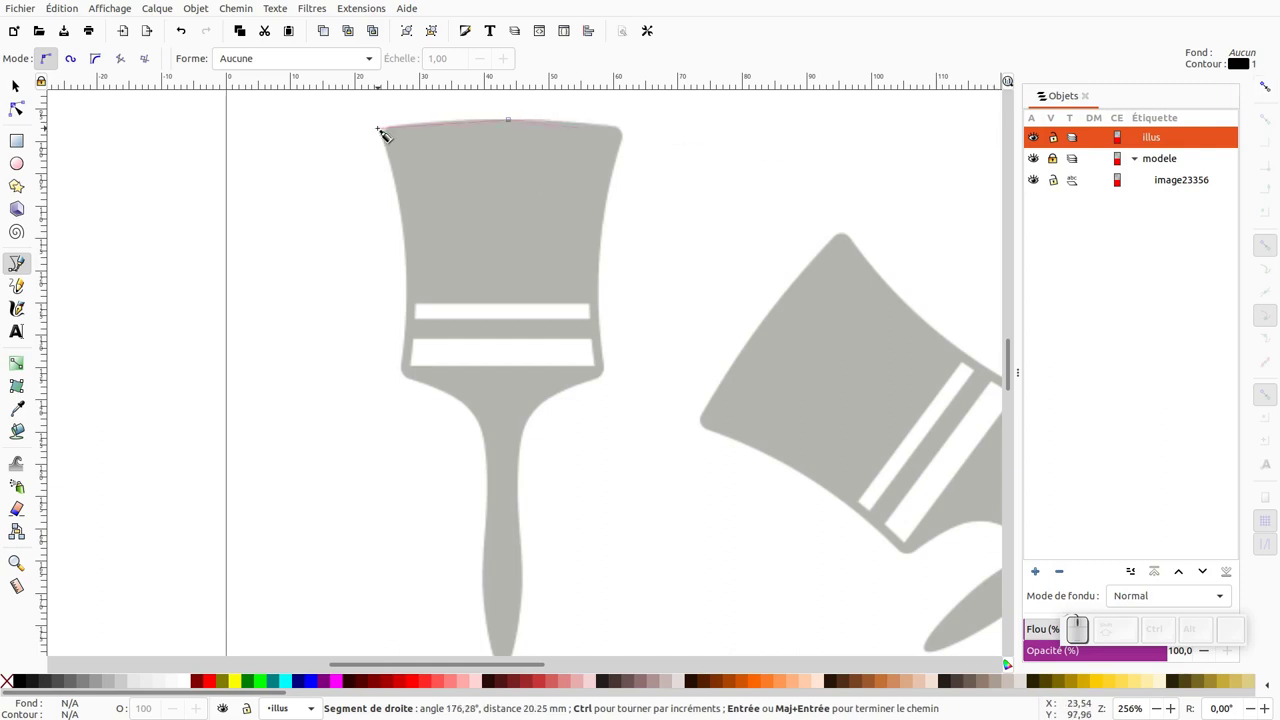
{"action": "left_click", "coordinate": [384, 126]}
{"action": "left_click", "coordinate": [407, 371]}
{"action": "left_click", "coordinate": [483, 409]}
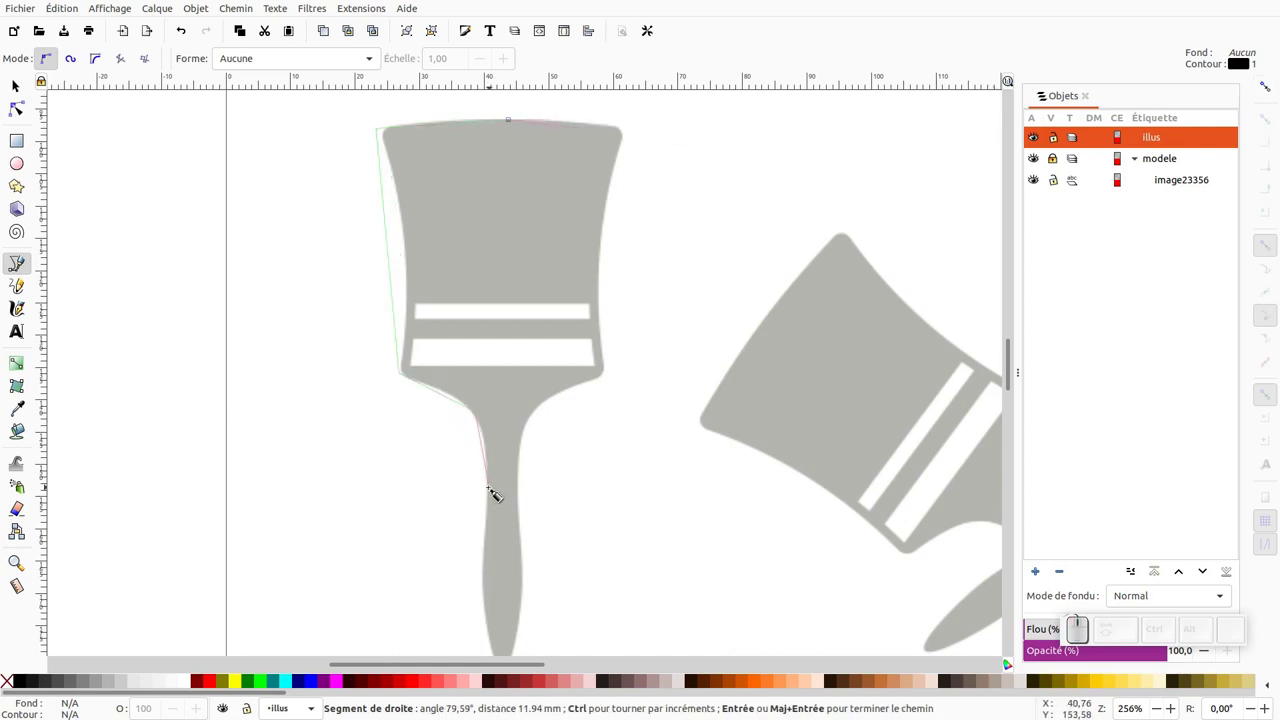
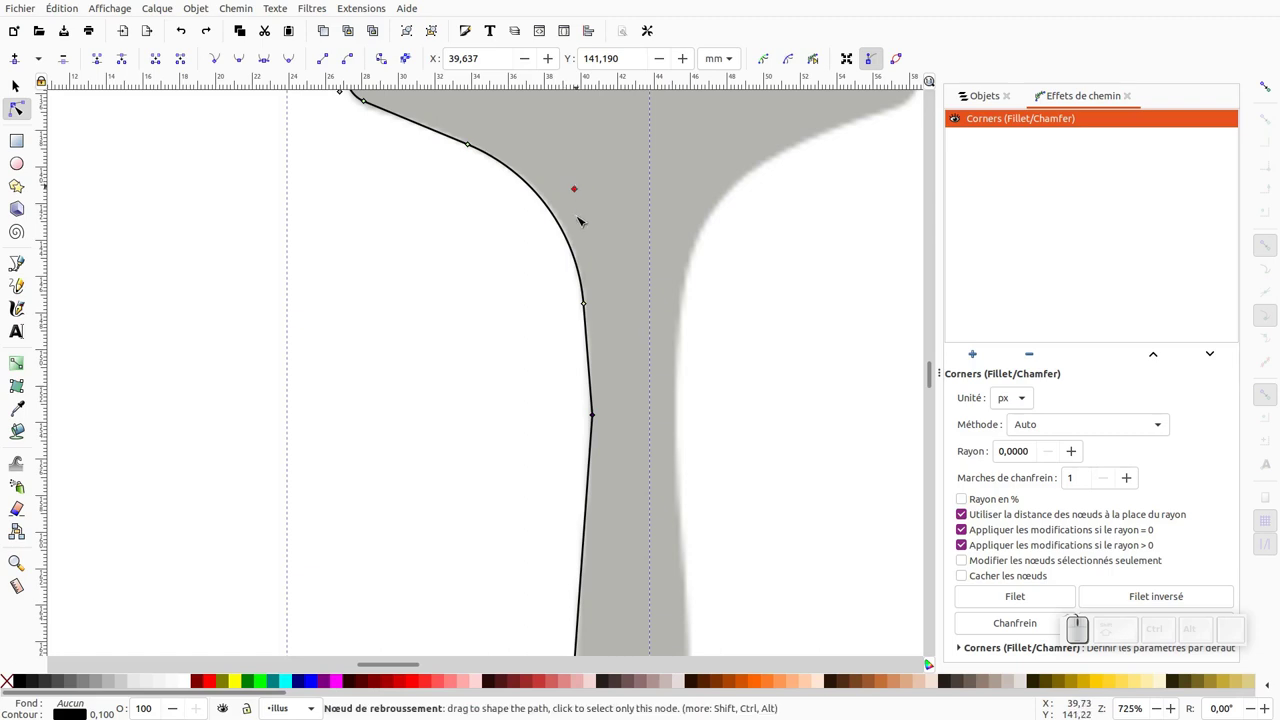
- Add and select nodes along the neck and handle edge to refine the half-outline
{"action": "left_click", "coordinate": [510, 414]}
{"action": "left_click", "coordinate": [510, 413]}
{"action": "left_click", "coordinate": [593, 419]}
{"action": "left_click", "coordinate": [594, 420]}
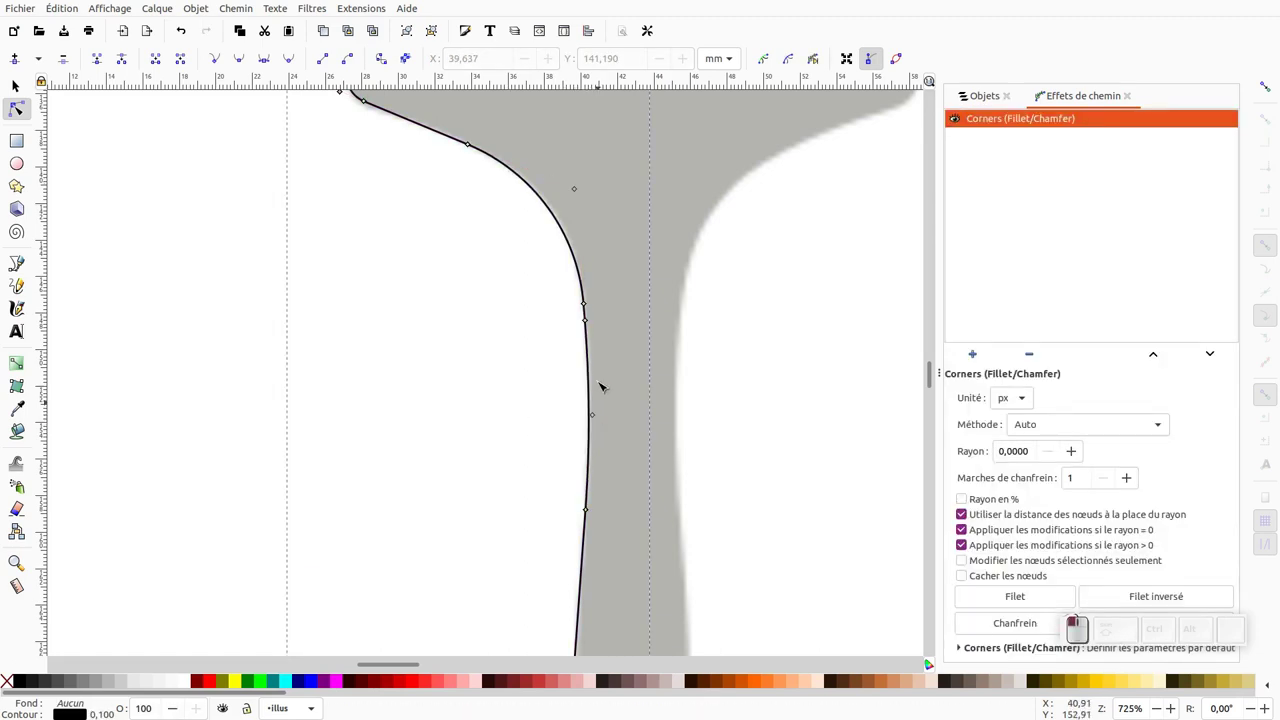
{"action": "left_click", "coordinate": [593, 415]}
{"action": "middle_click", "coordinate": [626, 504]}
- Bend the handle edge to follow the model and round the head's top-left corner
{"action": "left_click", "coordinate": [500, 344]}
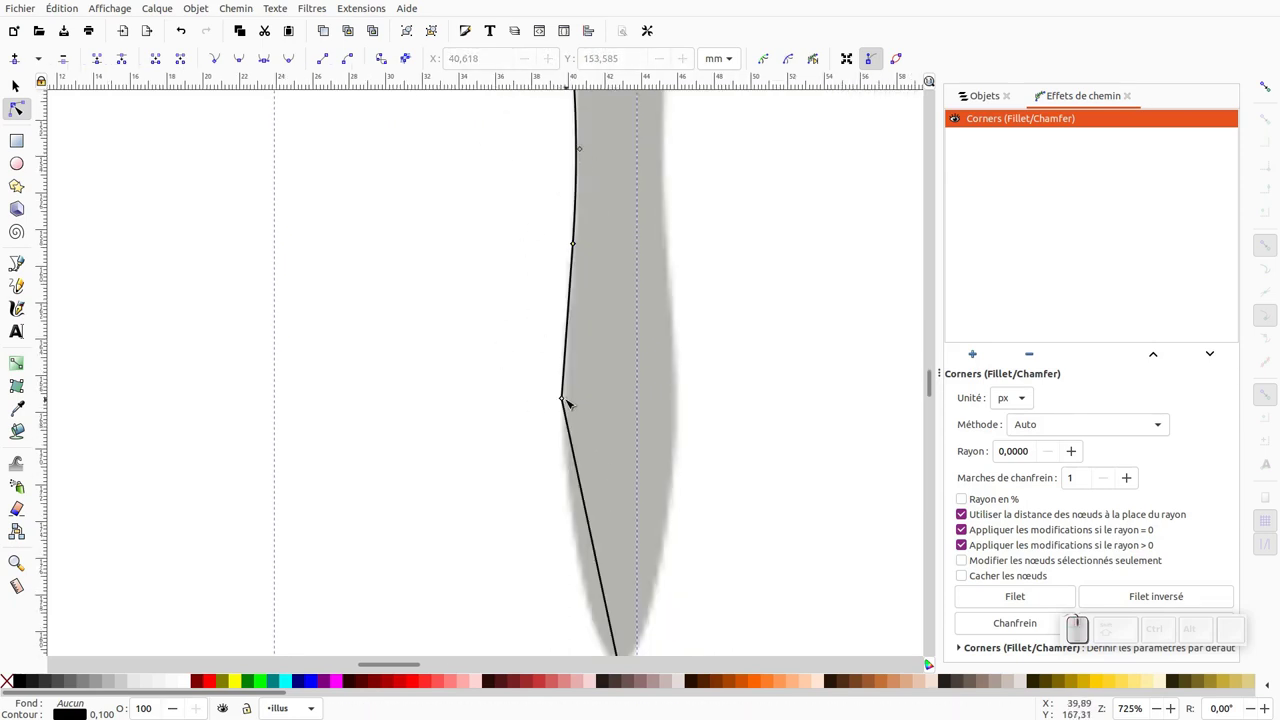
{"action": "left_click", "coordinate": [562, 401]}
{"action": "left_click_drag", "start_coordinate": [563, 407], "coordinate": [578, 531]}
{"action": "middle_click", "coordinate": [578, 531]}
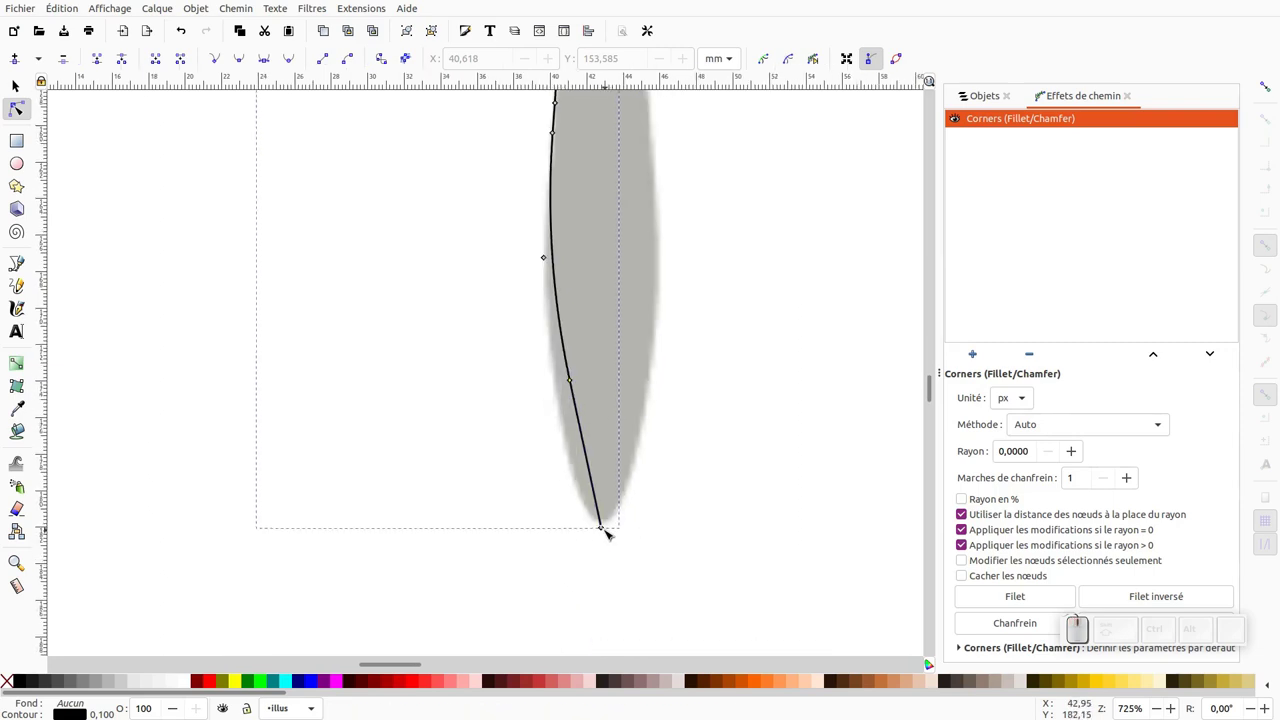
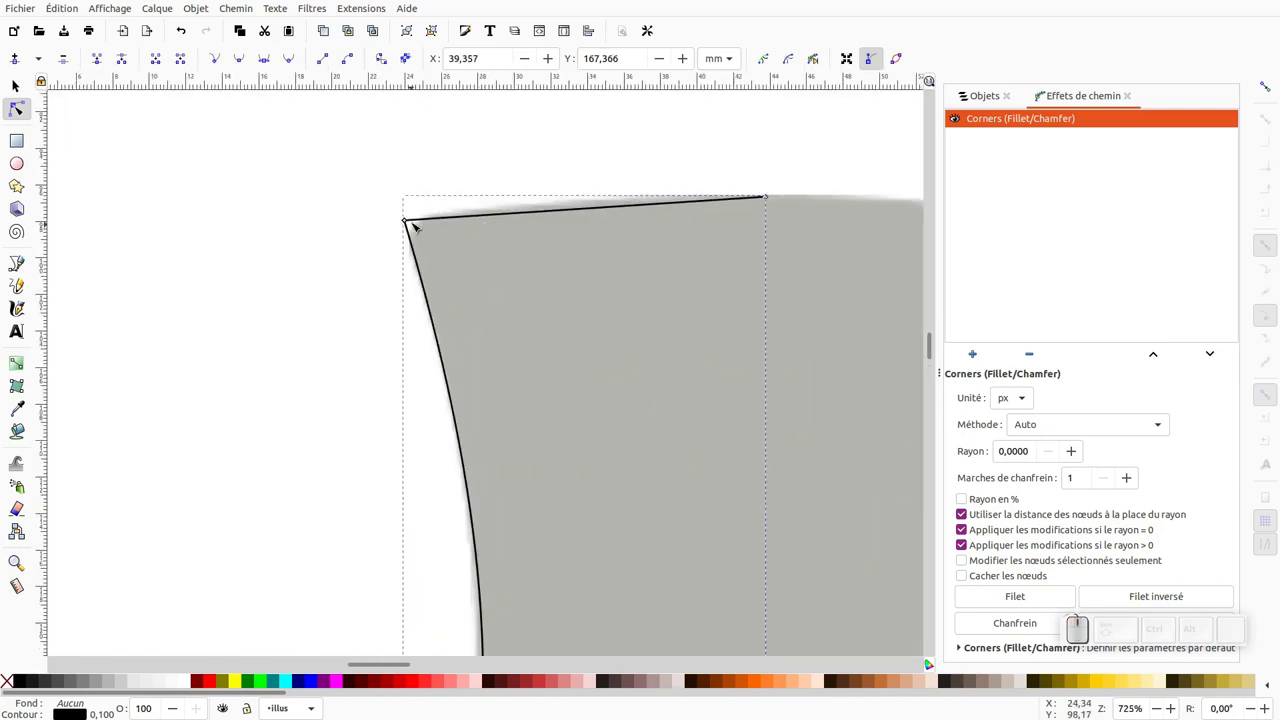
{"action": "left_click_drag", "start_coordinate": [411, 224], "coordinate": [415, 218]}
{"action": "left_click", "coordinate": [407, 221]}
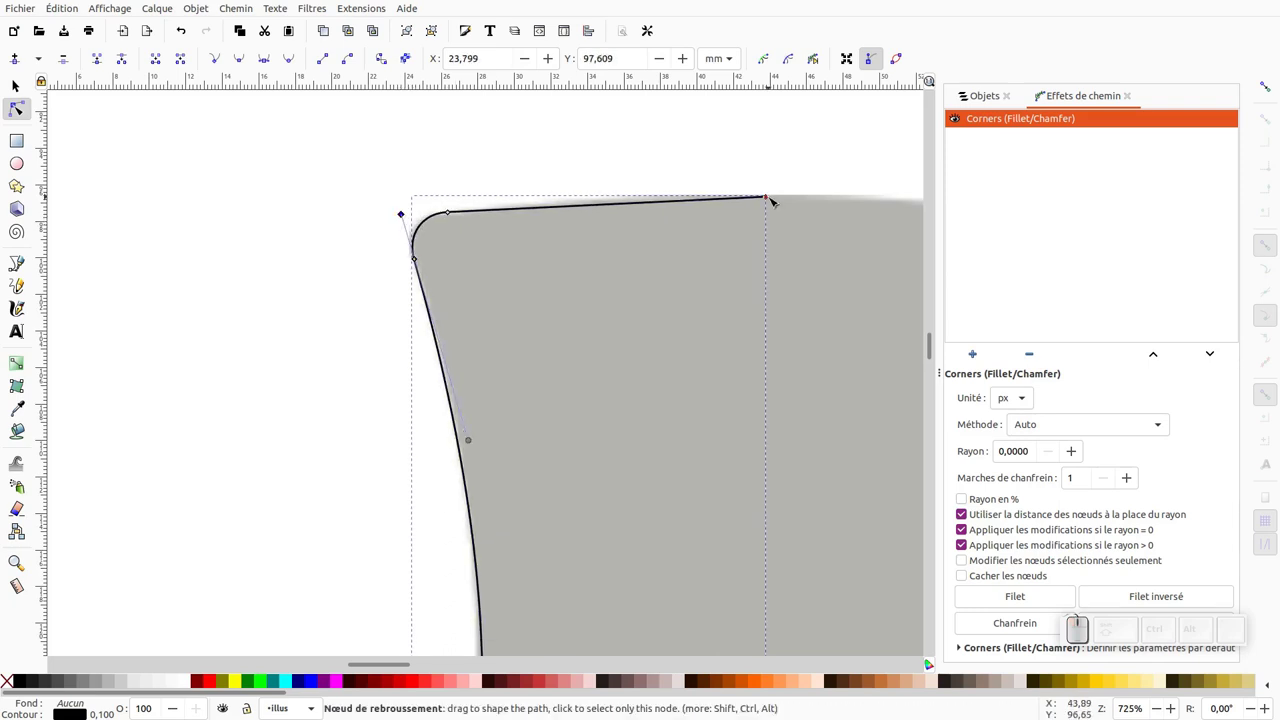
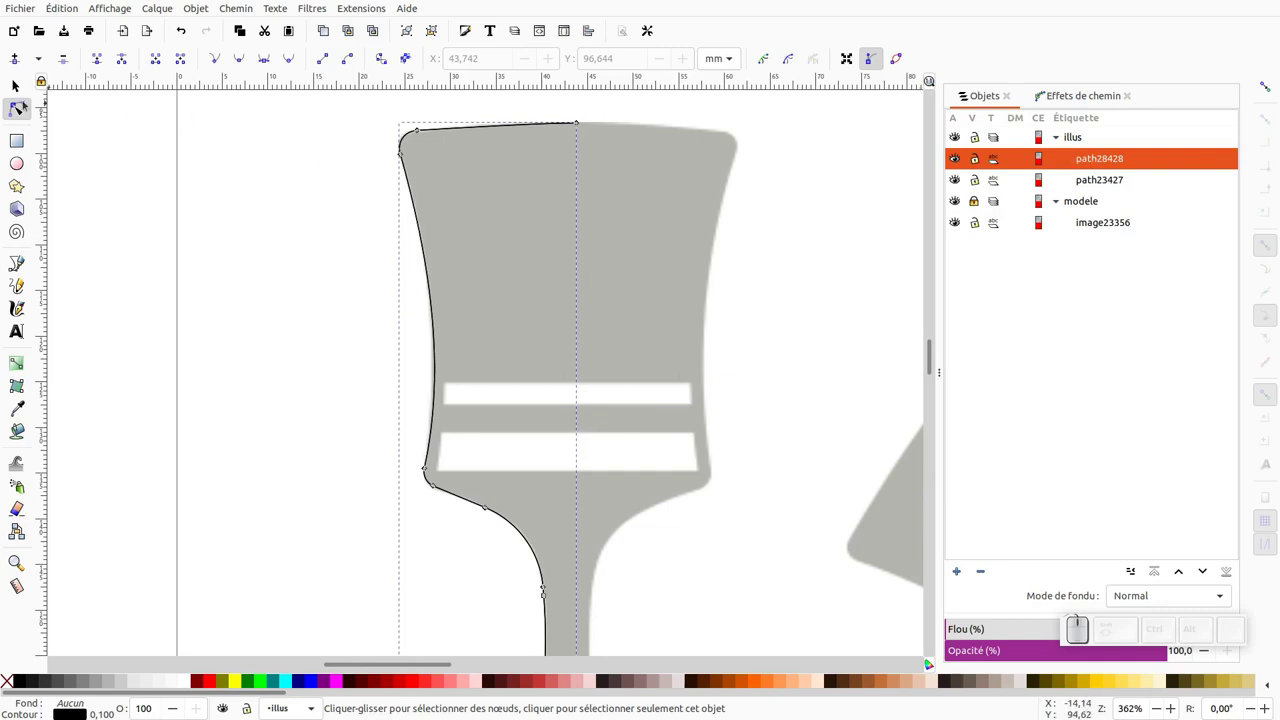
- Mirror a copy of the half outline to the right, align its tip, and select both halves
{"action": "left_click", "coordinate": [19, 80]}
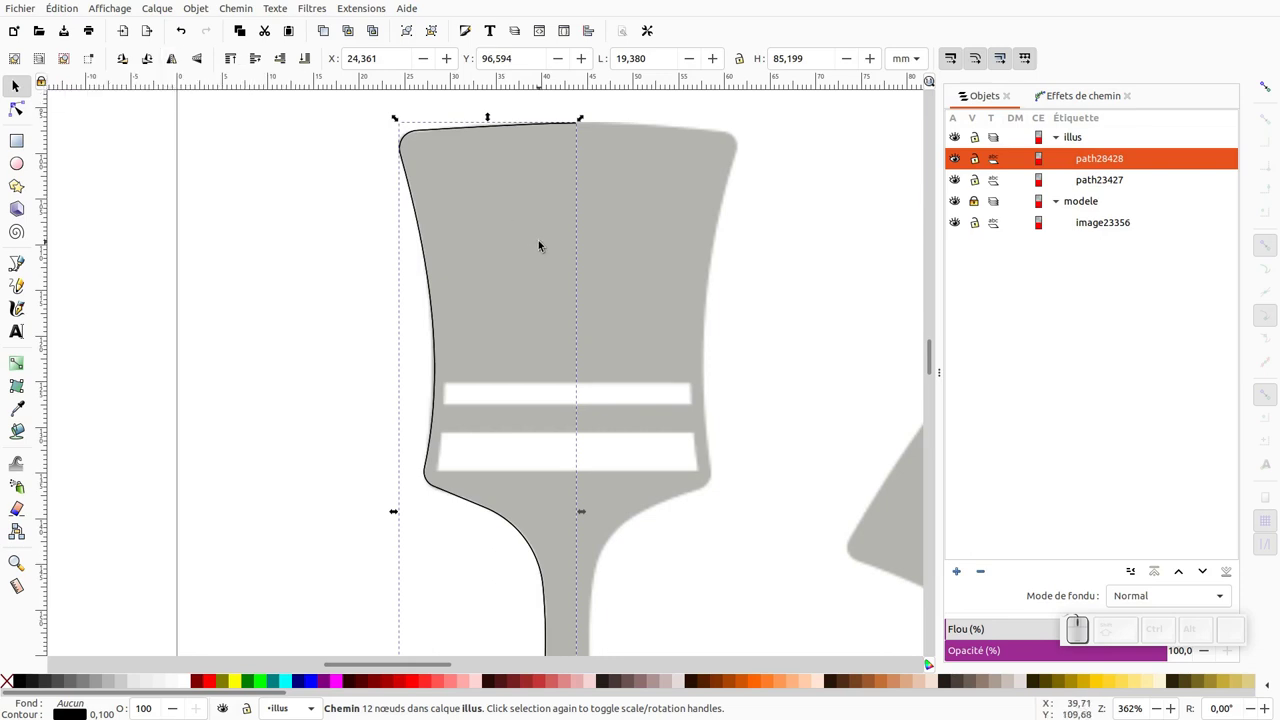
{"action": "key", "text": "h"}
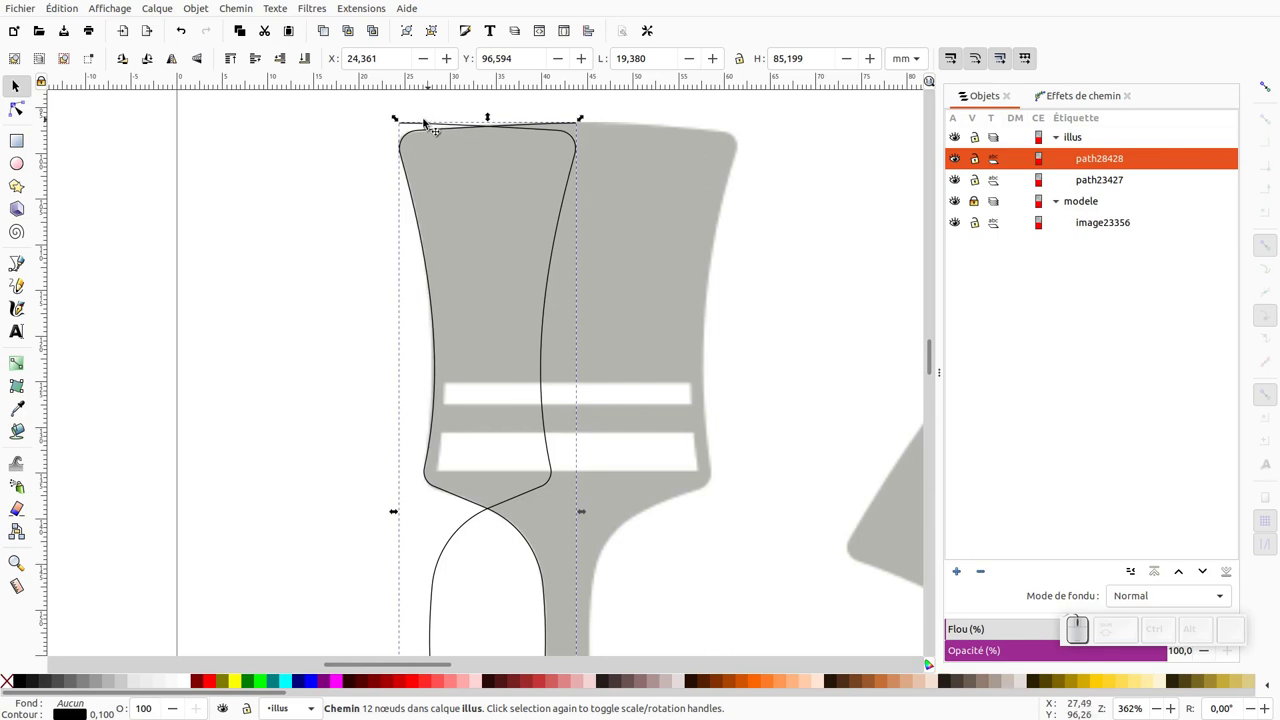
{"action": "left_click", "coordinate": [1272, 83]}
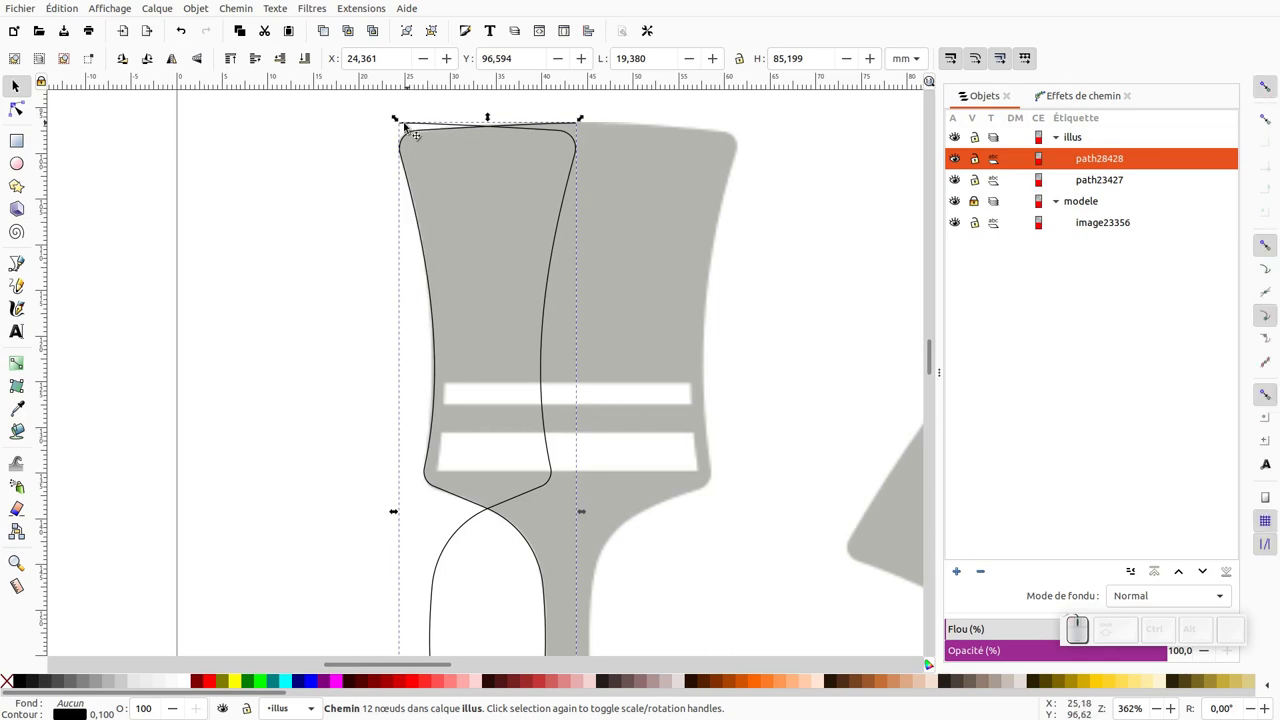
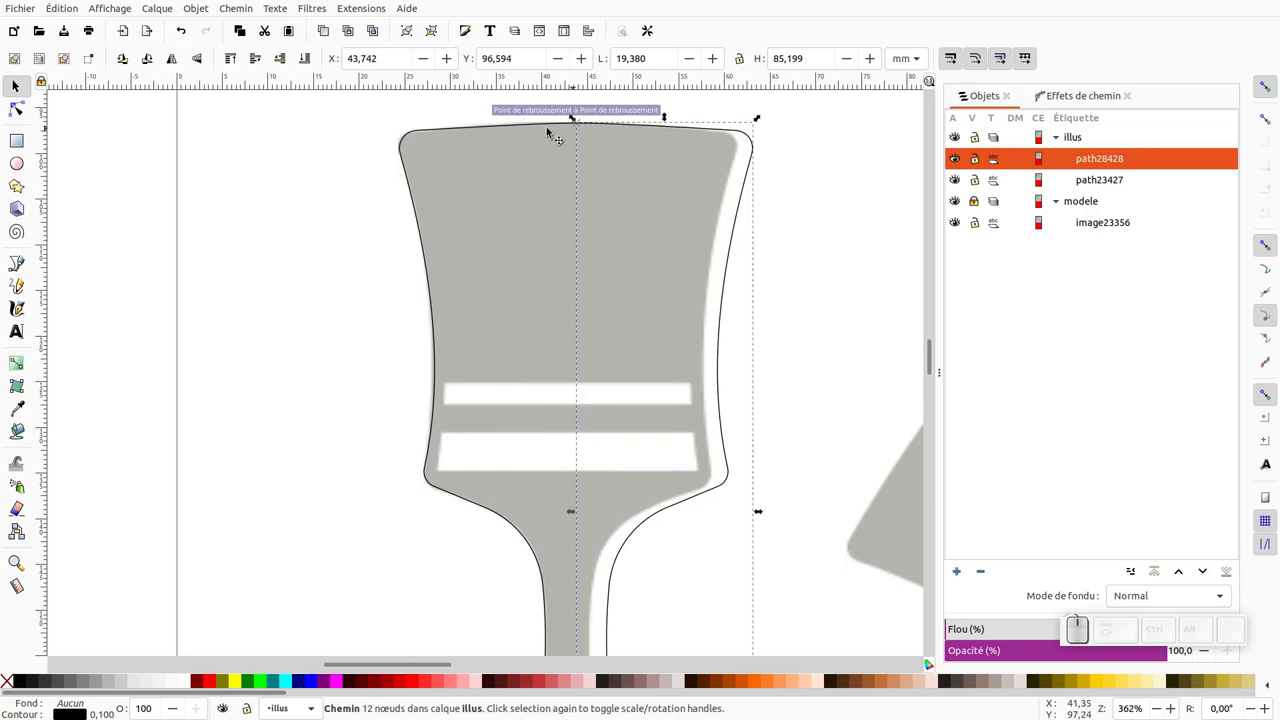
{"action": "left_click", "coordinate": [1082, 616]}
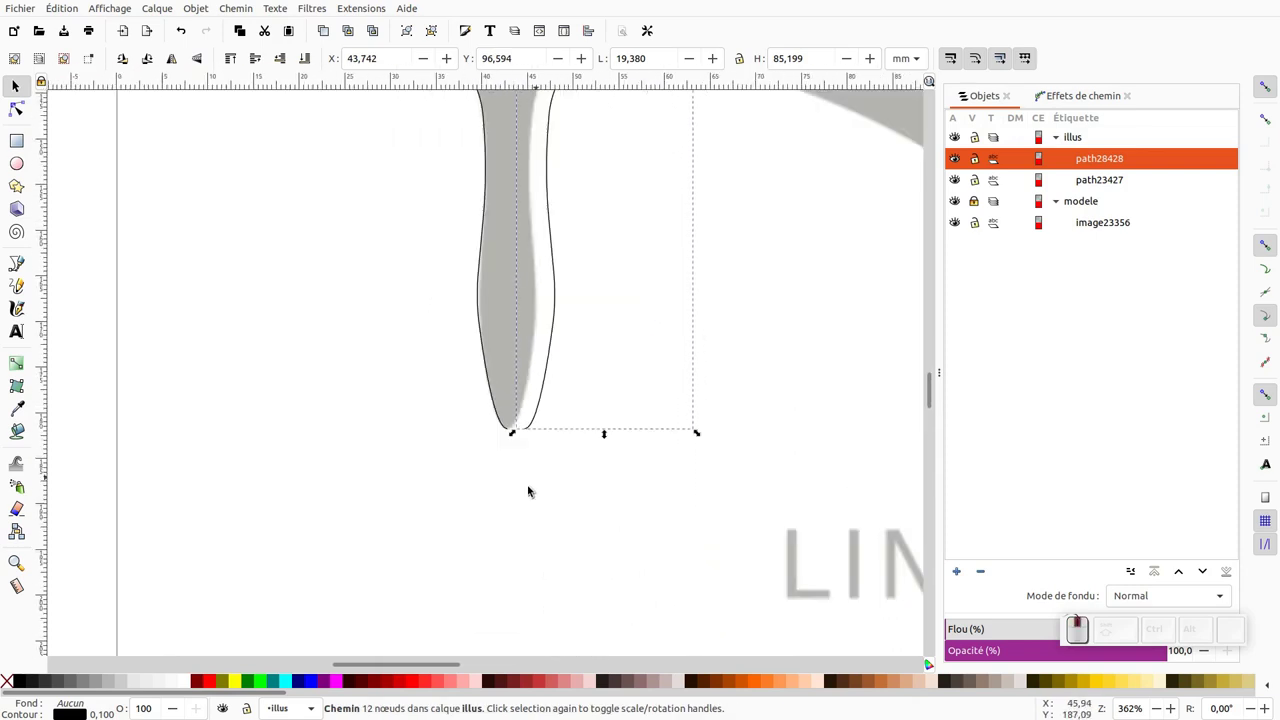
{"action": "left_click_drag", "start_coordinate": [528, 427], "coordinate": [511, 427]}
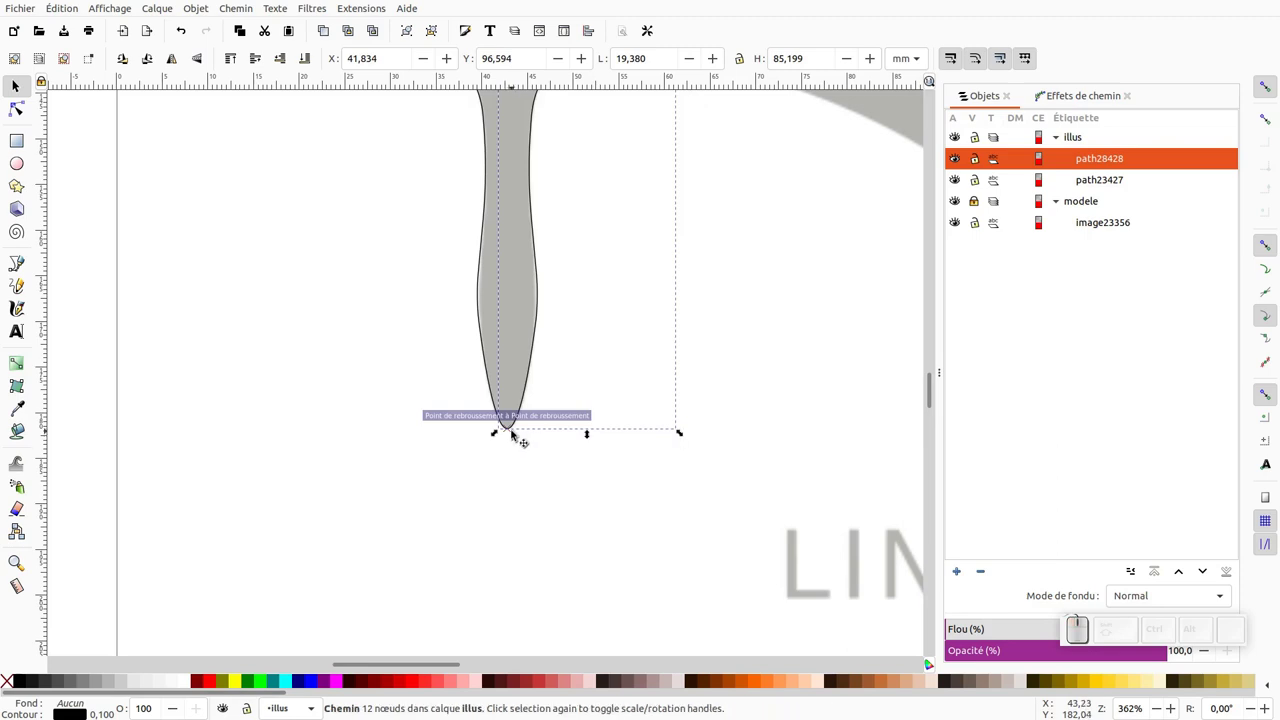
{"action": "left_click", "coordinate": [1082, 616]}
{"action": "left_click", "coordinate": [482, 205]}
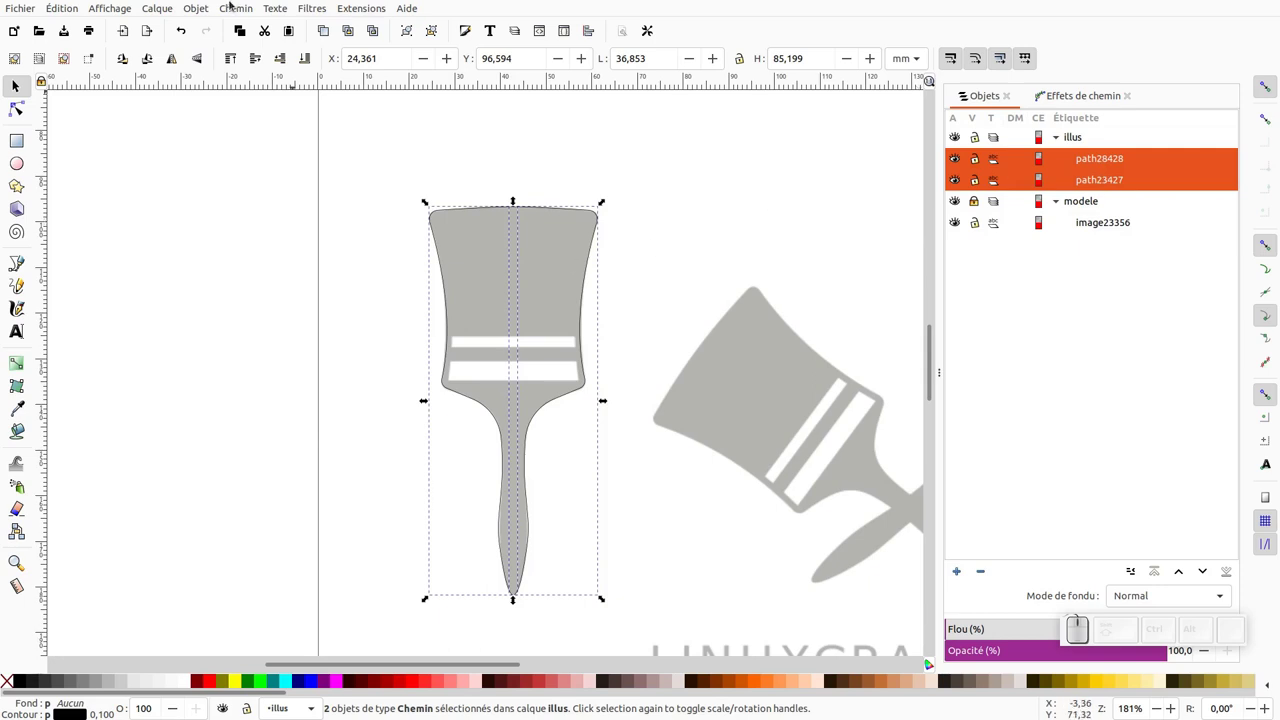
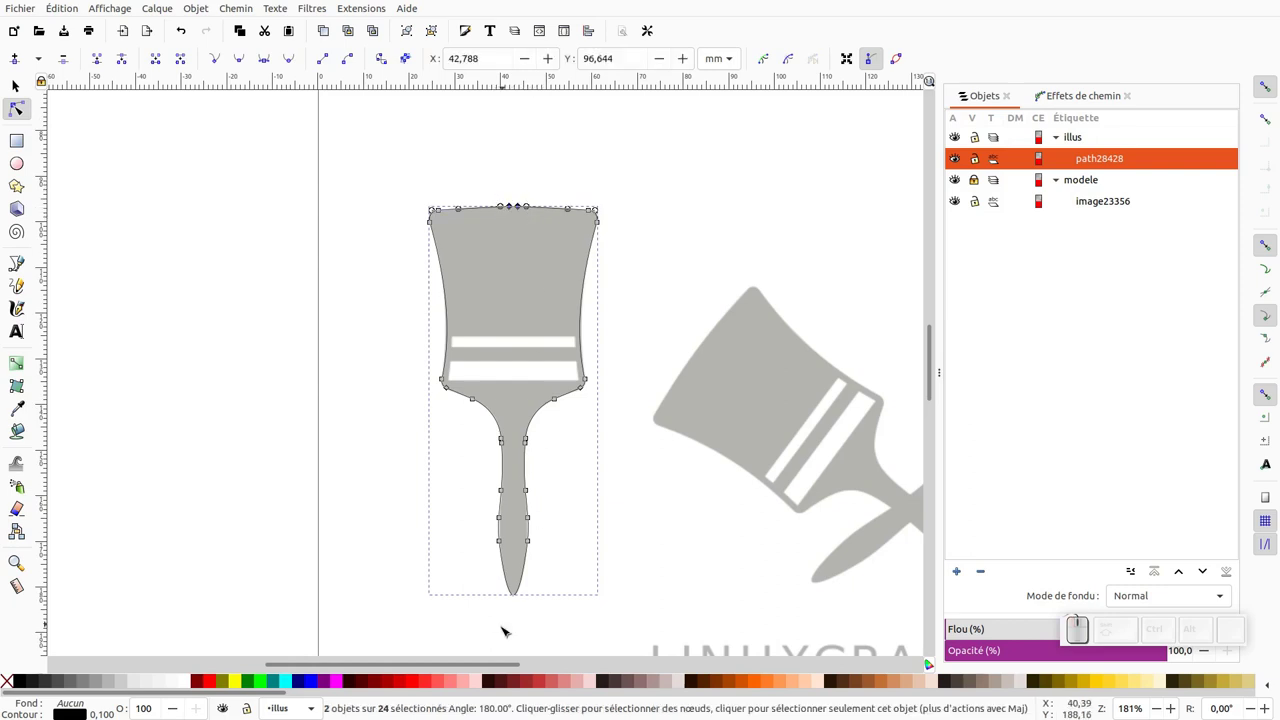
- Join the halves into one path and make the head's top node symmetric, adjusting its handle
{"action": "left_click", "coordinate": [494, 620]}
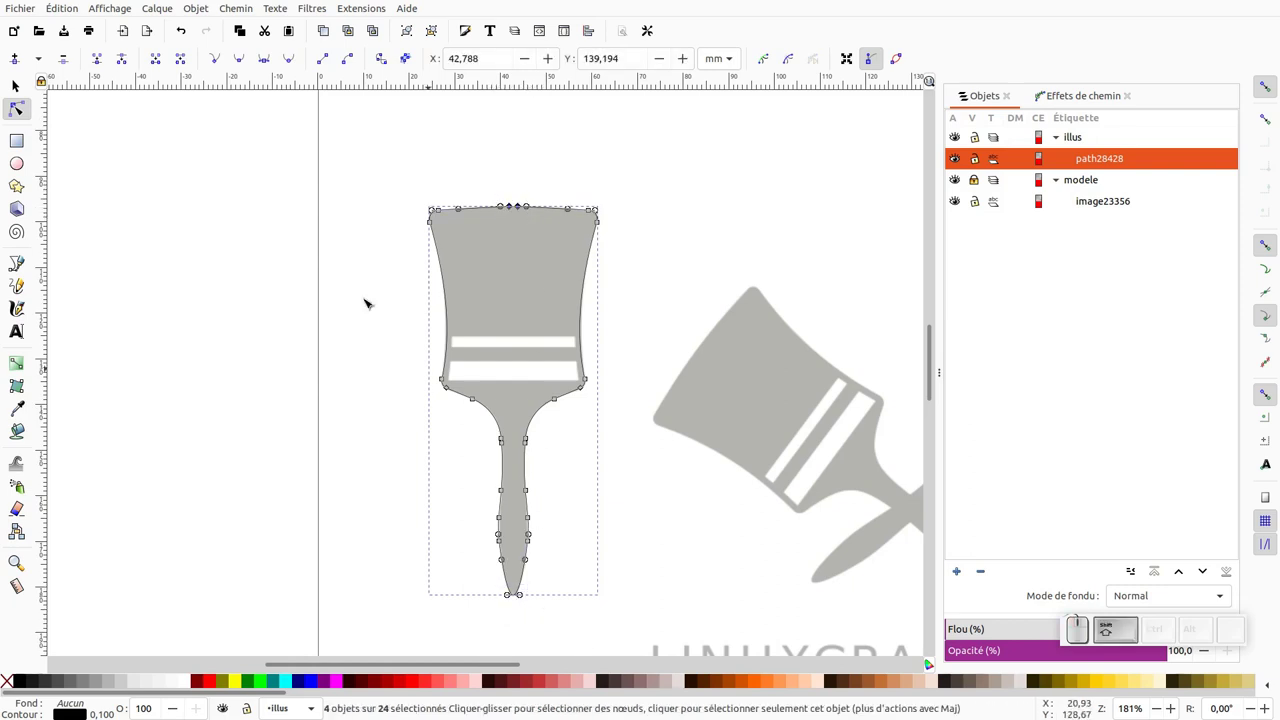
{"action": "left_click", "coordinate": [106, 55]}
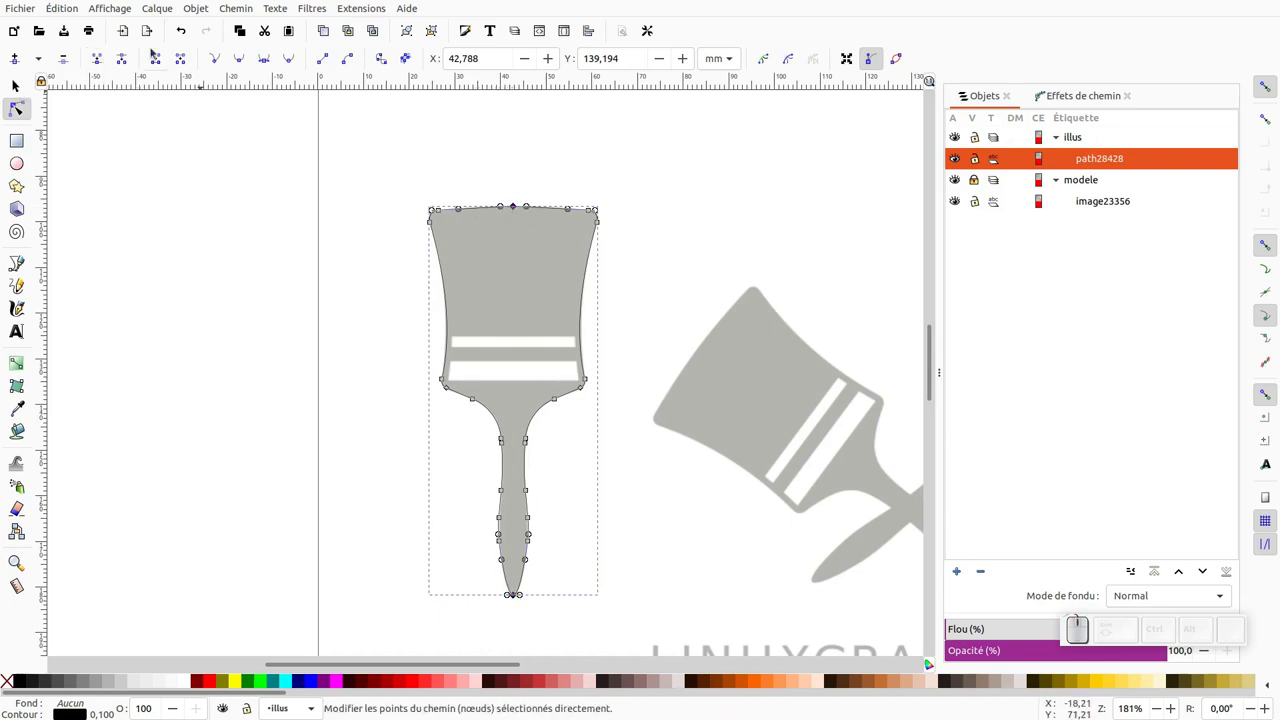
{"action": "left_click", "coordinate": [248, 59]}
{"action": "middle_click", "coordinate": [523, 213]}
{"action": "left_click", "coordinate": [501, 216]}
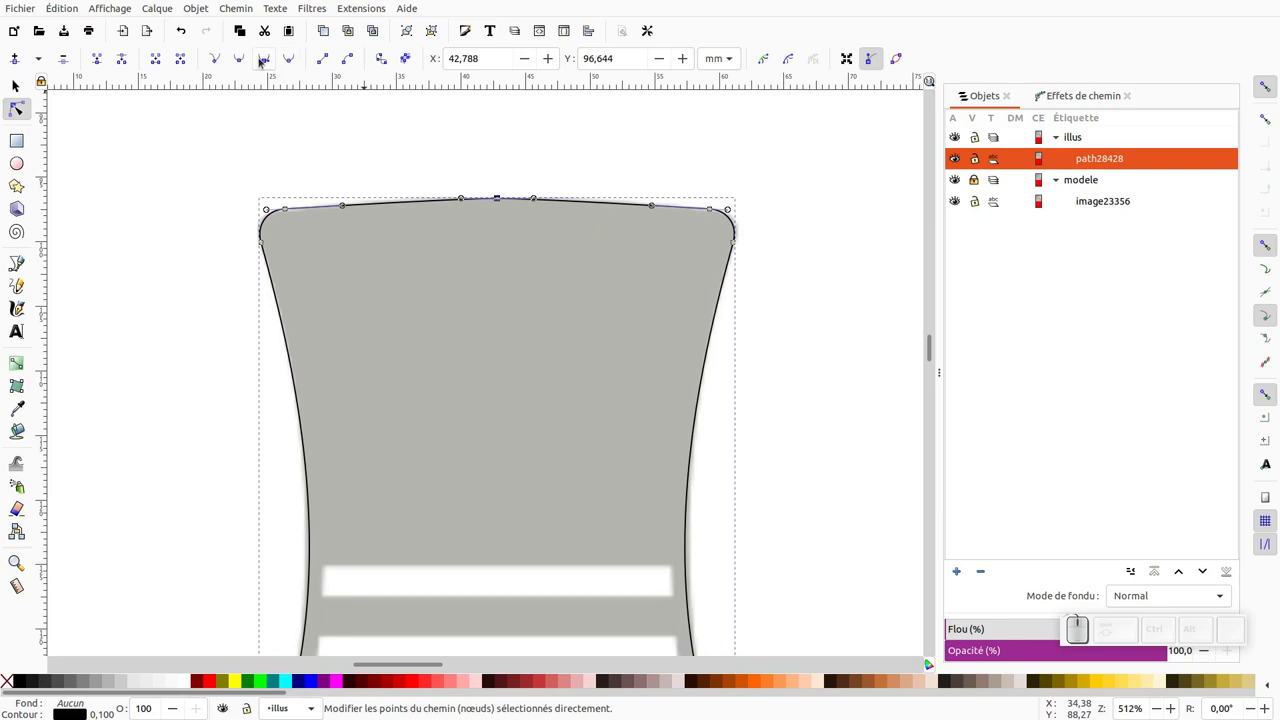
{"action": "left_click", "coordinate": [264, 56]}
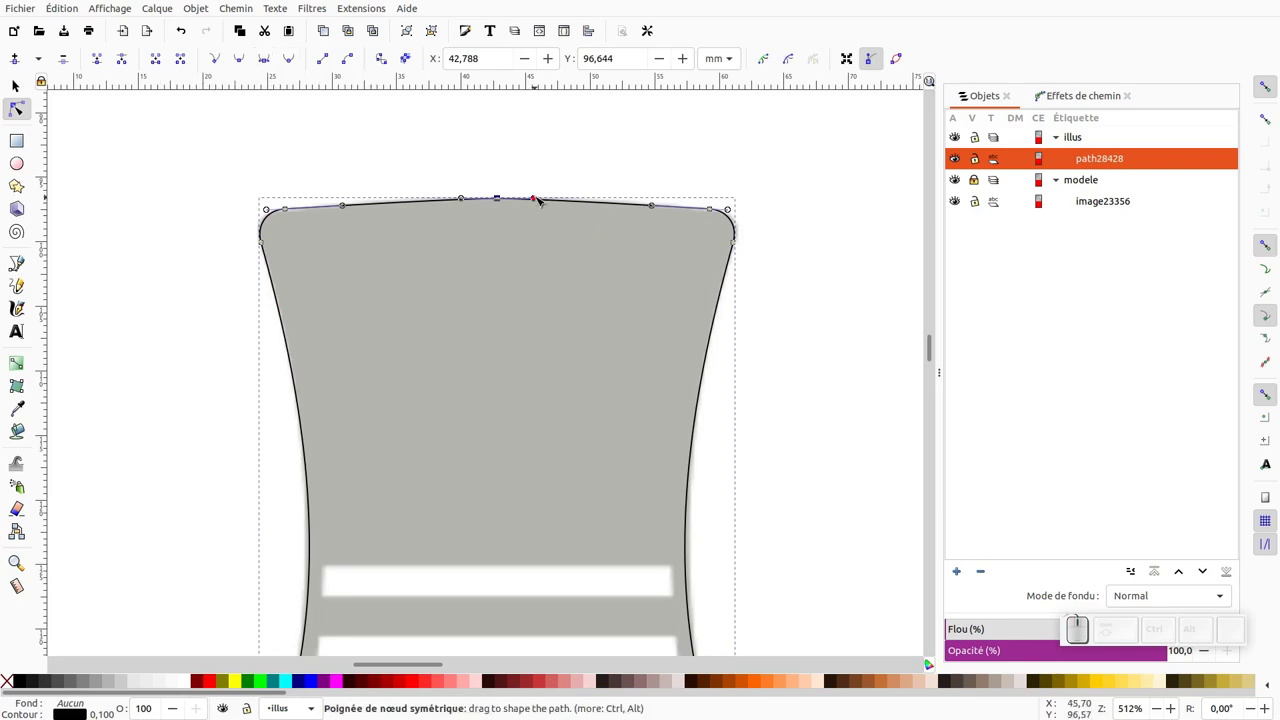
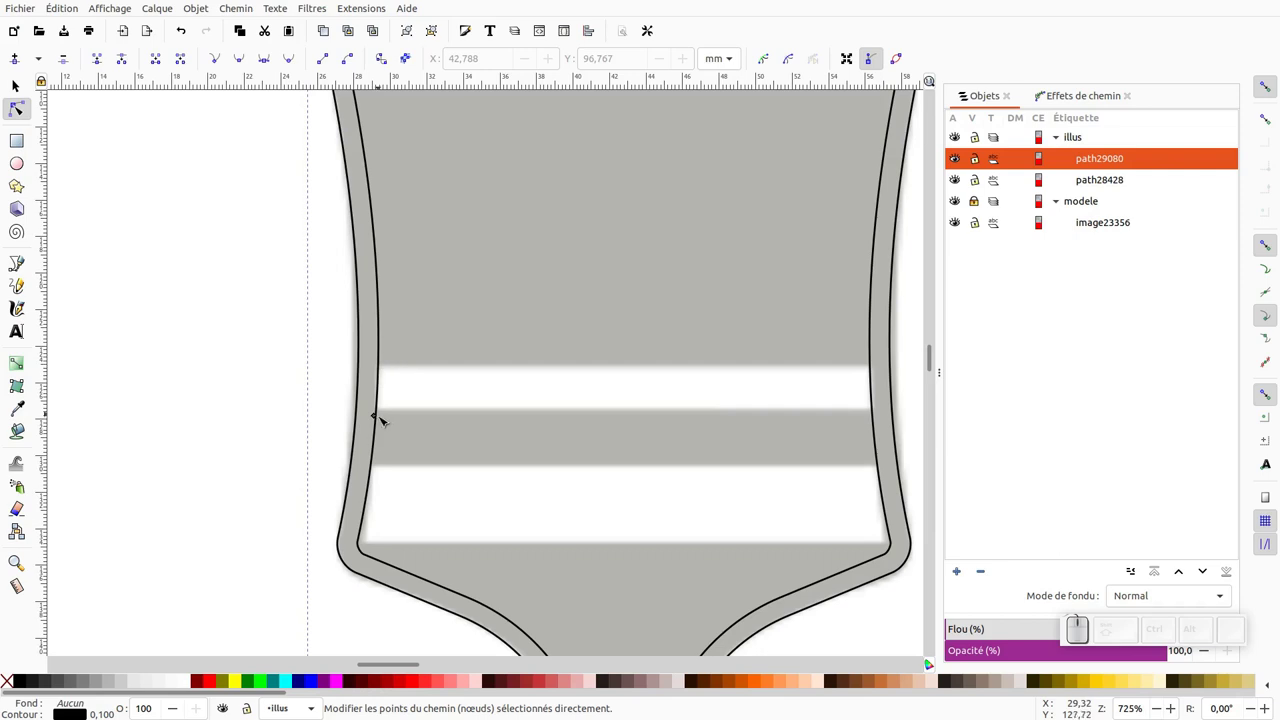
- Zoom out to bring the whole brush with its inset offset outline into view
{"action": "key", "text": "KP_Subtract"}
{"action": "middle_click", "coordinate": [1082, 616]}
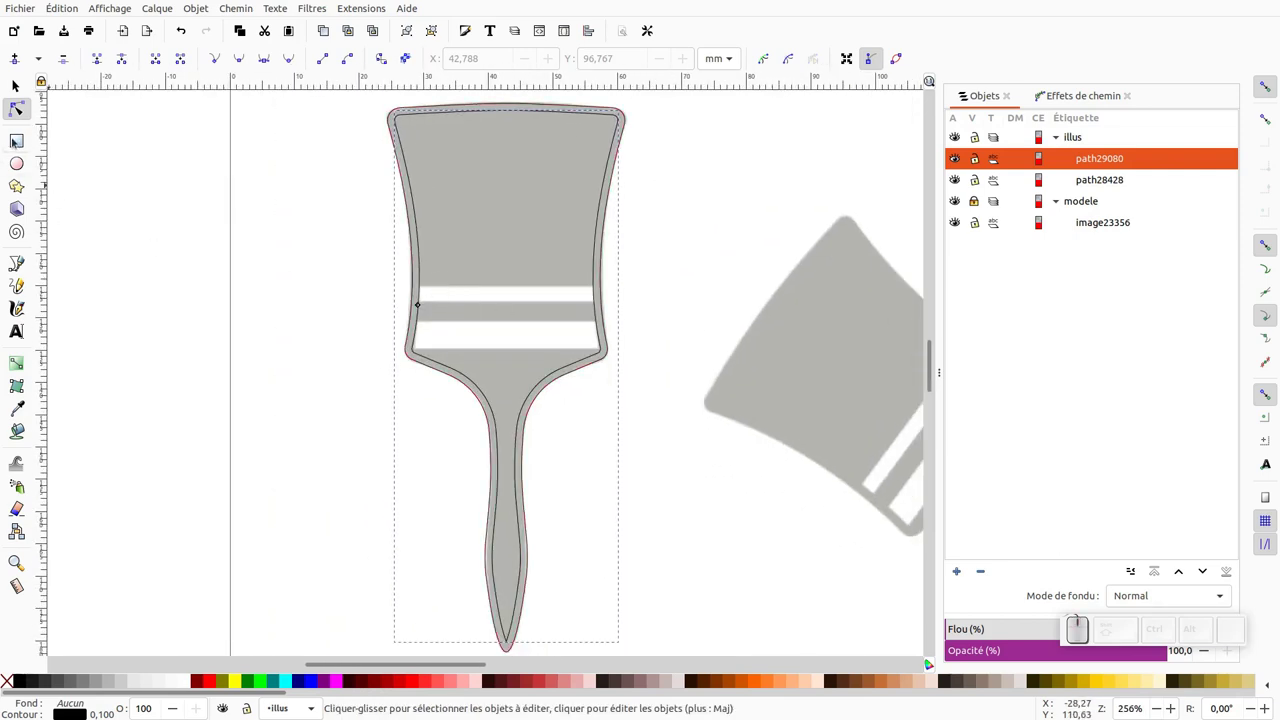
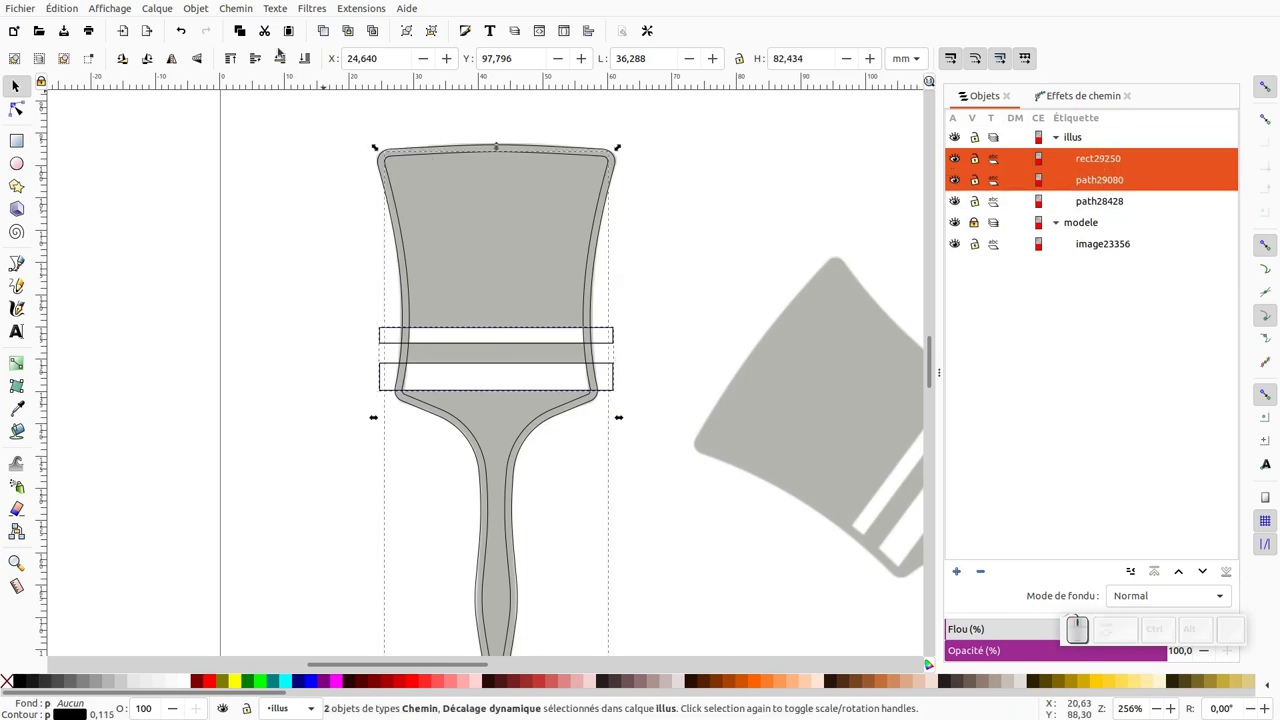
- Start a path operation to merge the stripe rectangles with the inset outline
{"action": "left_click", "coordinate": [252, 3]}
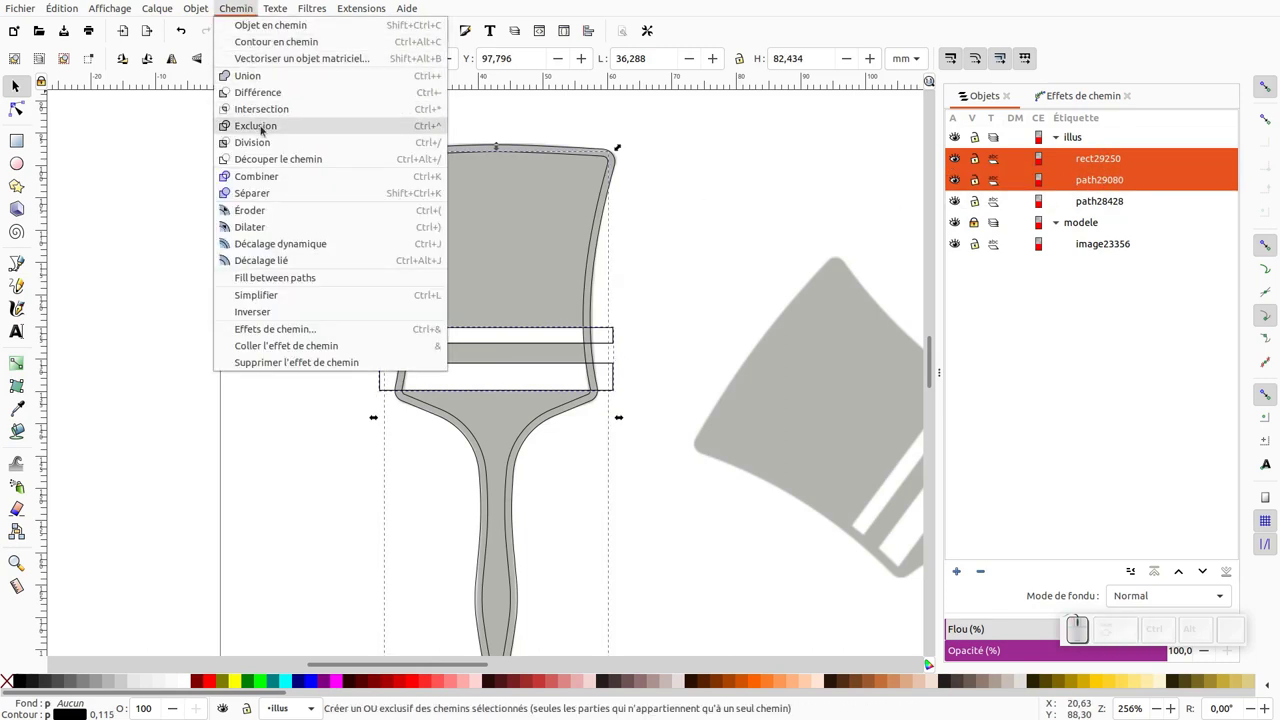
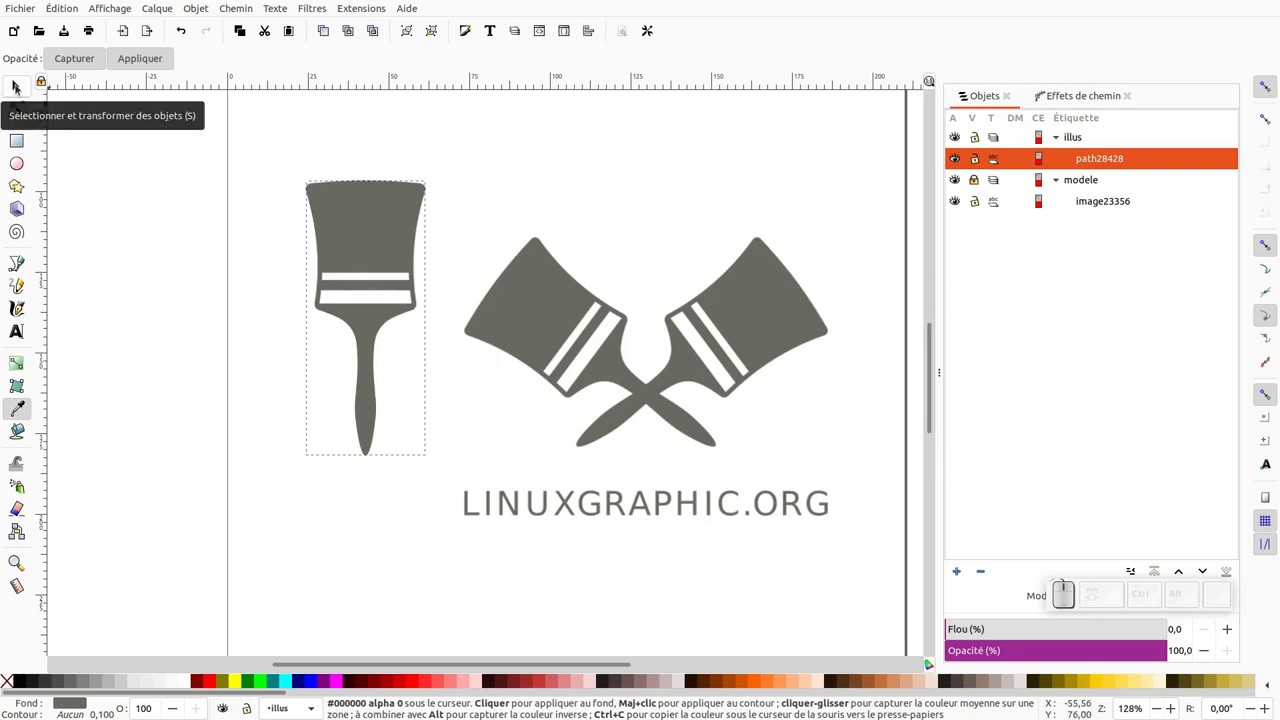
- Move the finished brush over the crossed-brushes logo
{"action": "left_click", "coordinate": [21, 83]}
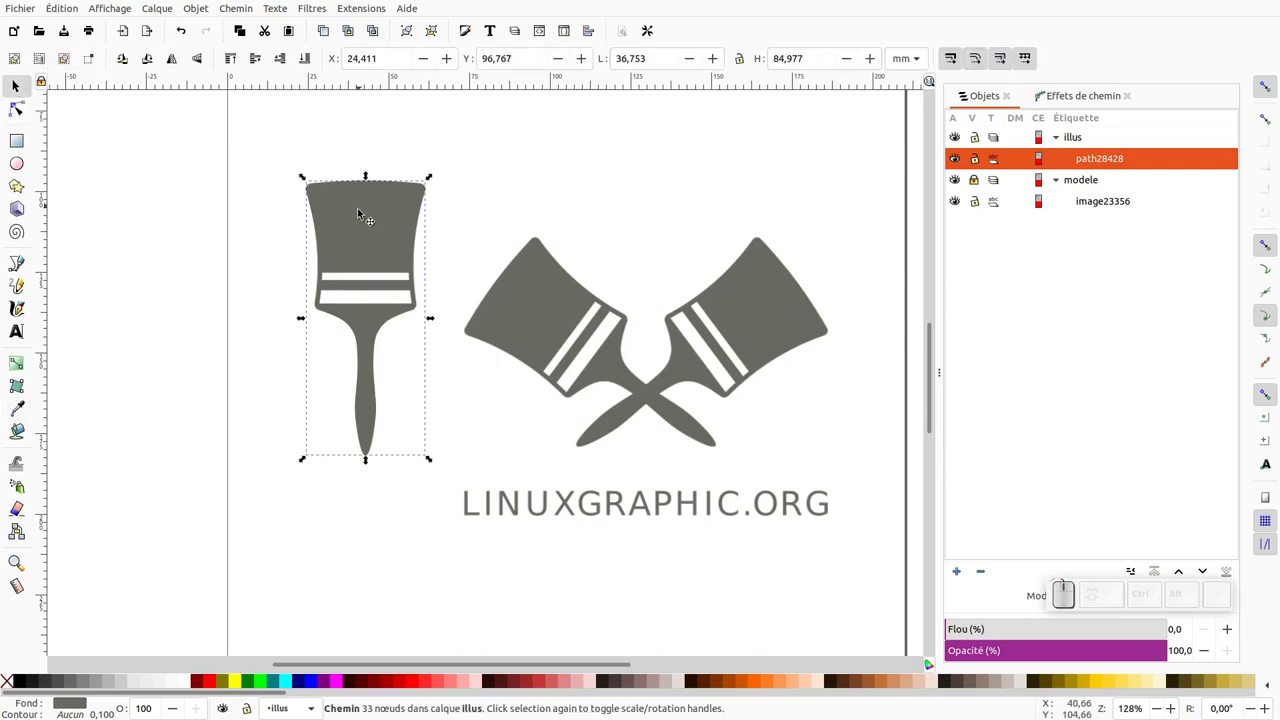
{"action": "left_click_drag", "start_coordinate": [371, 215], "coordinate": [685, 307]}
{"action": "middle_click", "coordinate": [685, 307]}
{"action": "scroll", "scroll_direction": "down", "scroll_amount": 3}
{"action": "middle_click", "coordinate": [638, 379]}
{"action": "scroll", "scroll_direction": "down", "scroll_amount": 3}
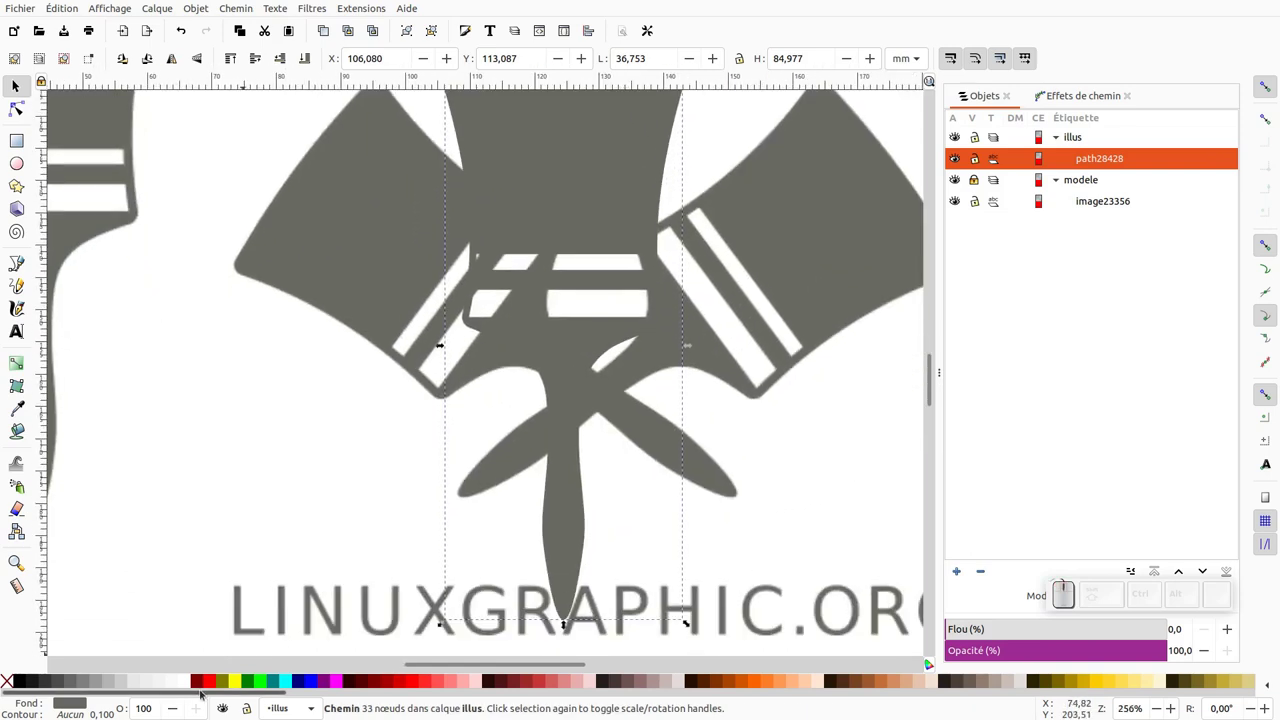
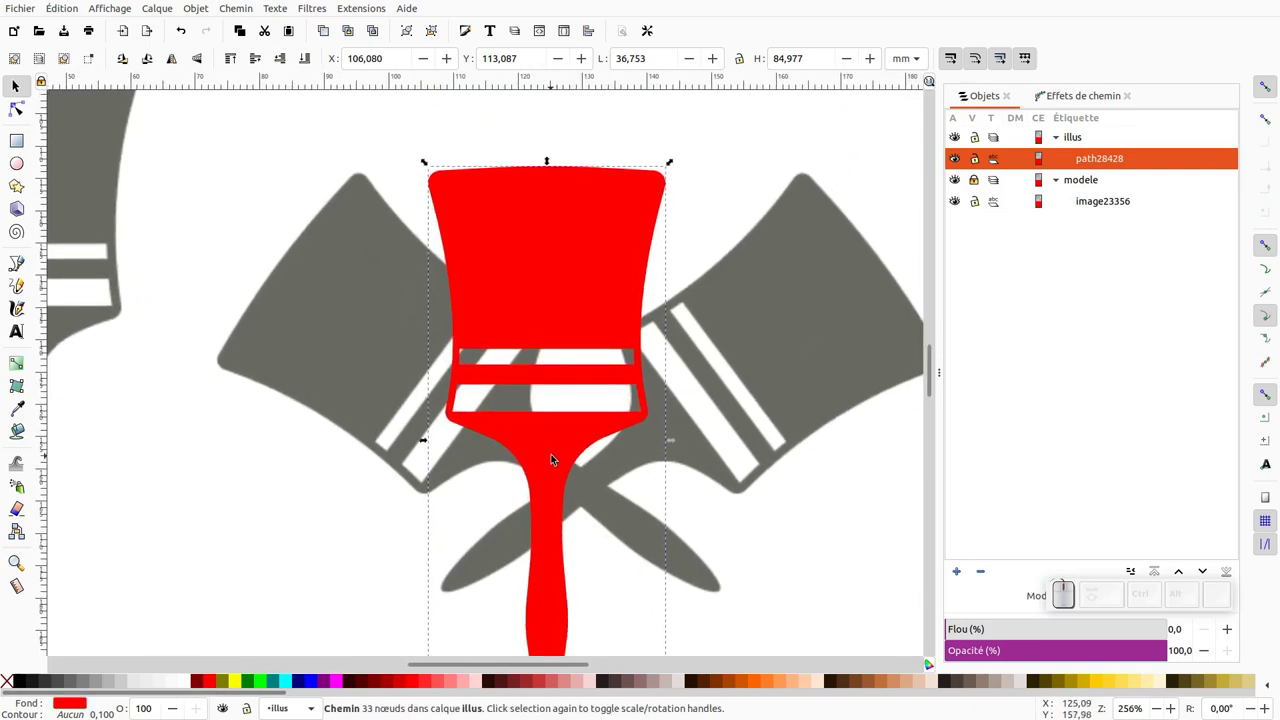
- Rotate the red brush to match the logo's left crossed brush
{"action": "left_click", "coordinate": [504, 445]}
{"action": "left_click", "coordinate": [503, 439]}
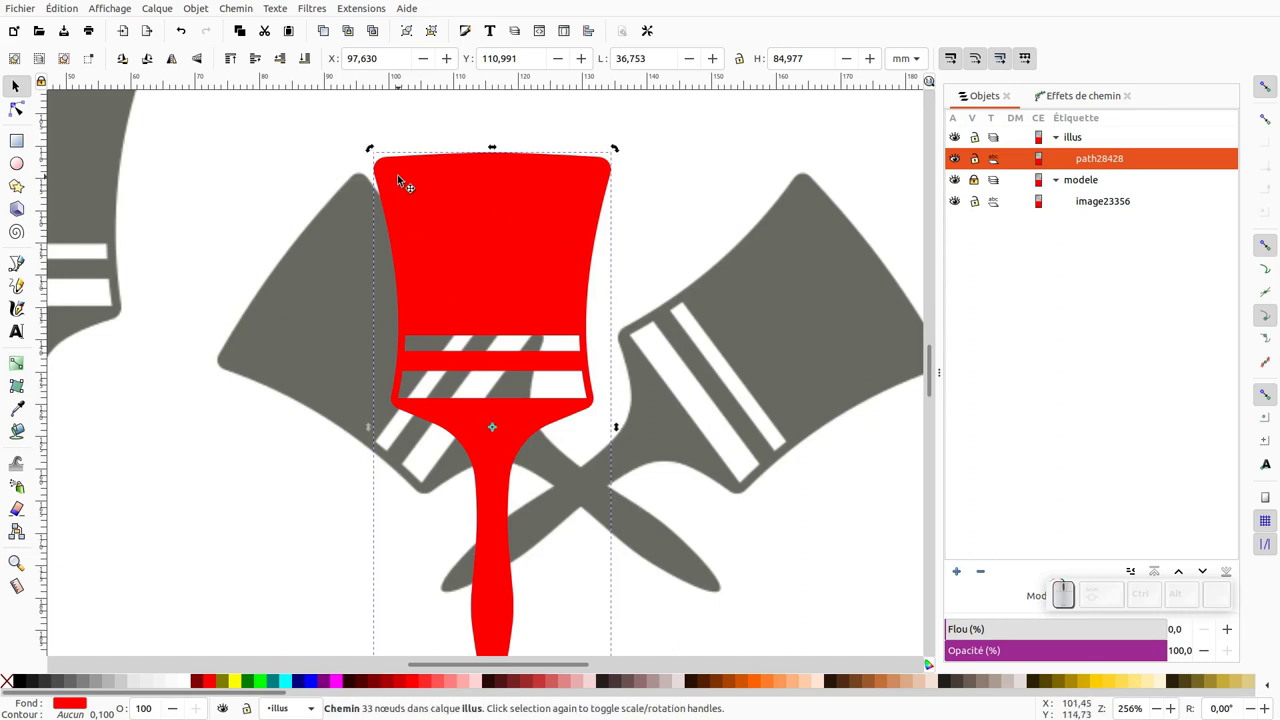
{"action": "left_click_drag", "start_coordinate": [374, 146], "coordinate": [197, 357]}
- Duplicate the red brush, flip it horizontally and place it on the logo's right brush
{"action": "middle_click", "coordinate": [197, 357]}
{"action": "key", "text": "ctrl+d"}
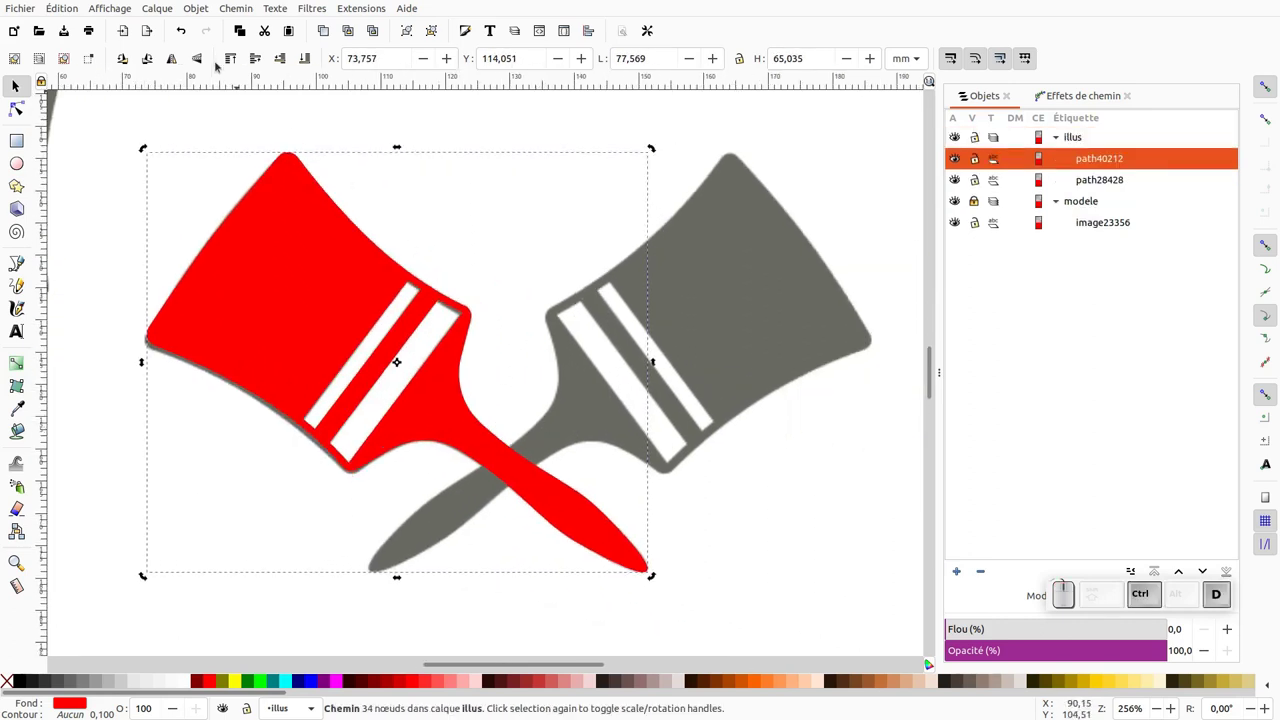
{"action": "key", "text": "h"}
{"action": "left_click_drag", "start_coordinate": [510, 167], "coordinate": [301, 264]}
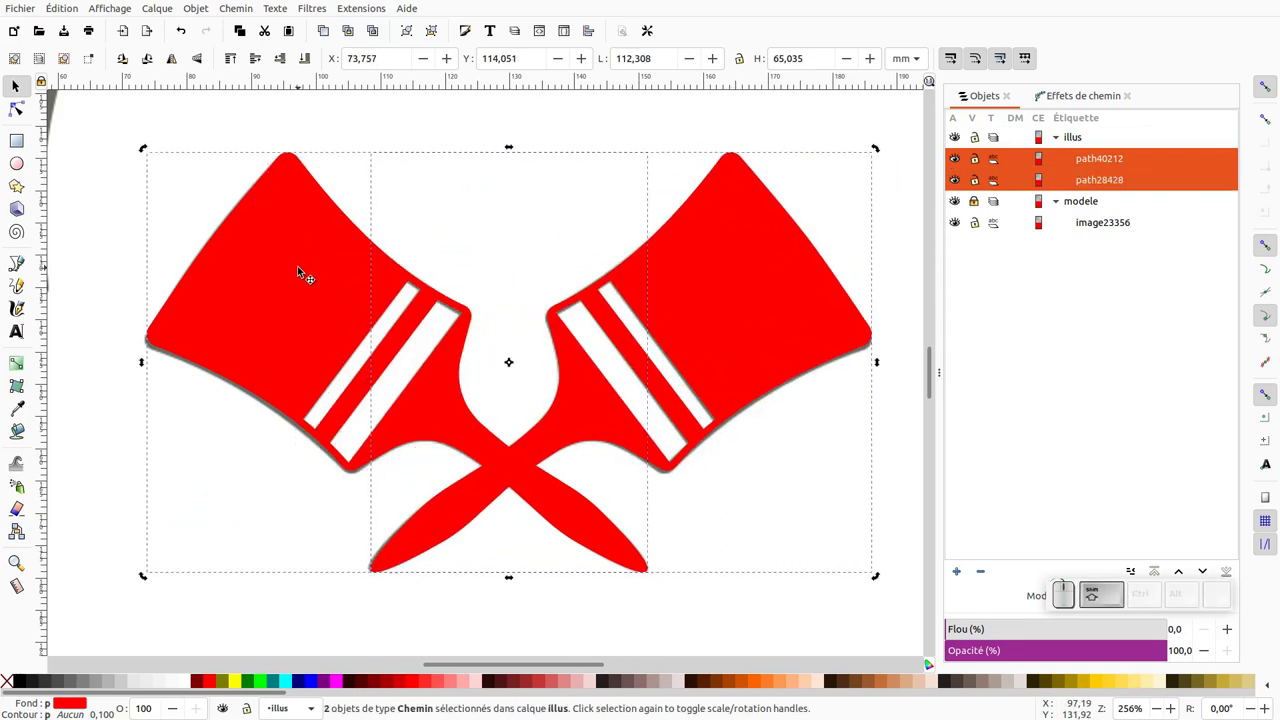